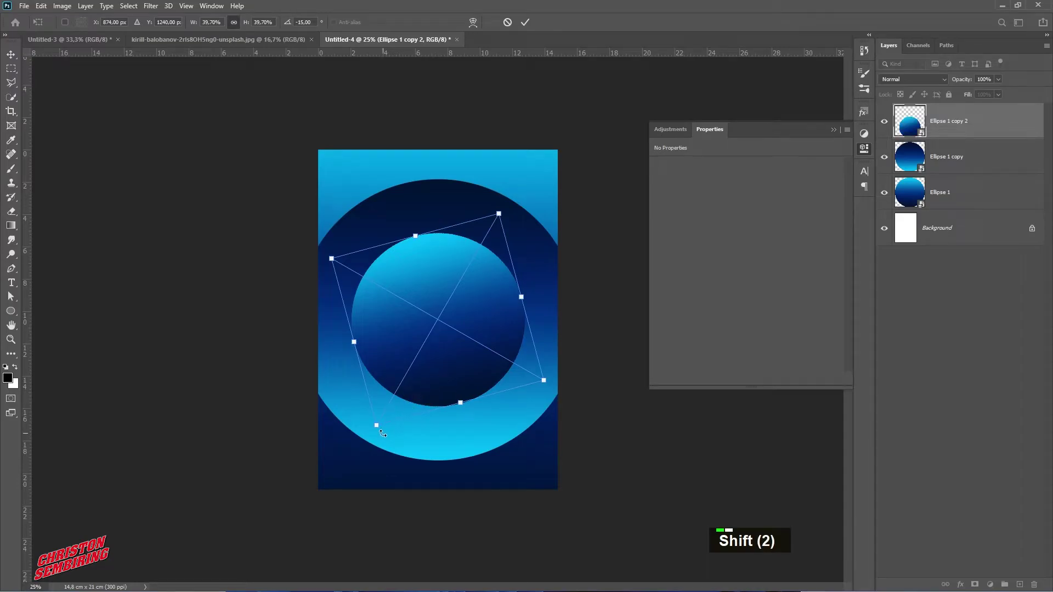
Commit the transform on Ellipse 1 copy 2 so the inner circle sits centred, then select the circle layers
click(376, 430)
double_click(450, 334)
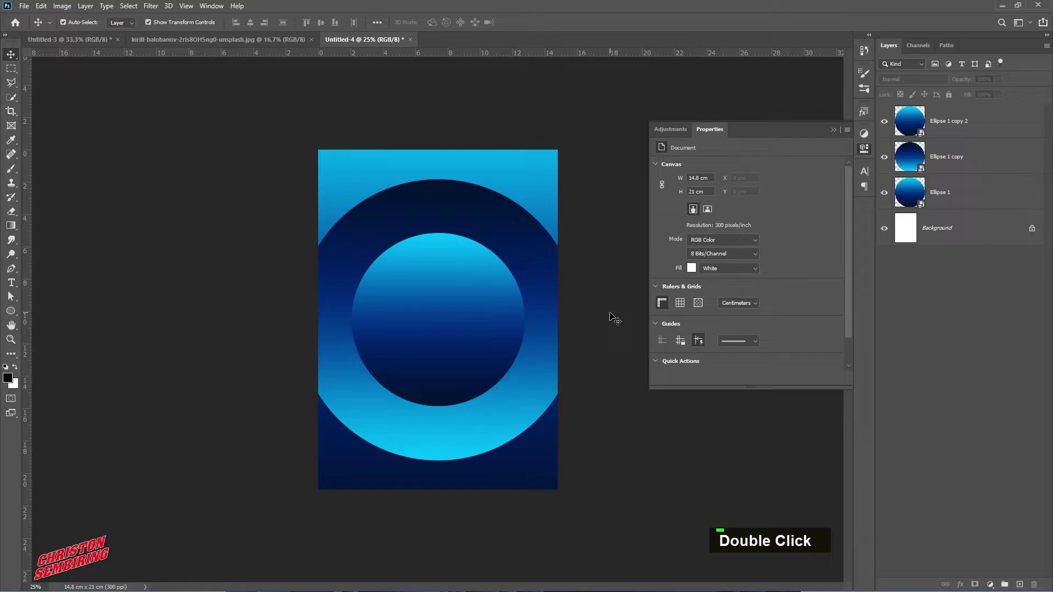
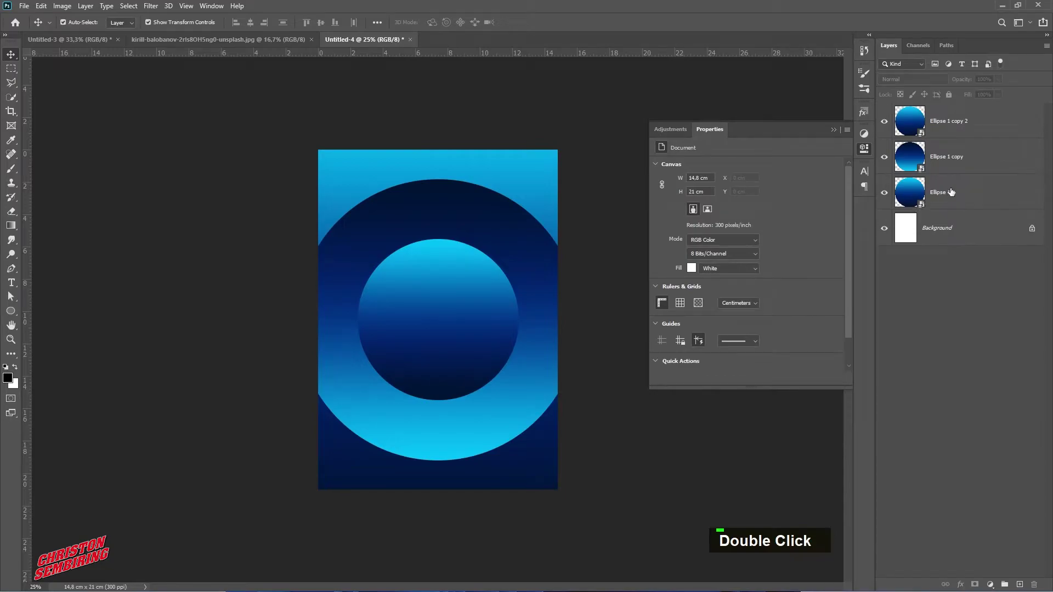
click(961, 119)
Bring up layer options on the selected ellipse layers to merge the three circles
right_click(962, 119)
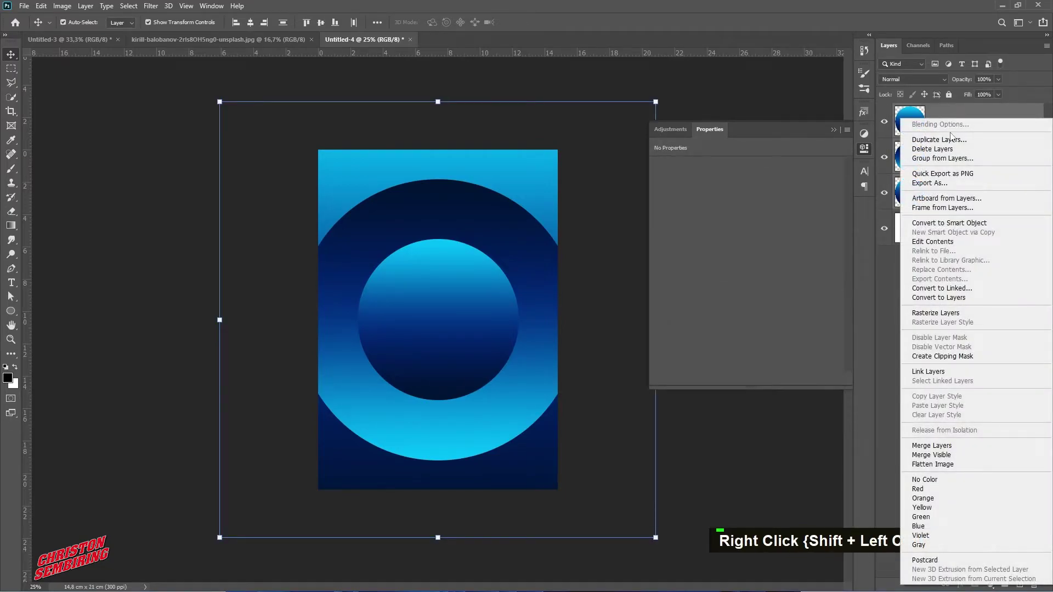
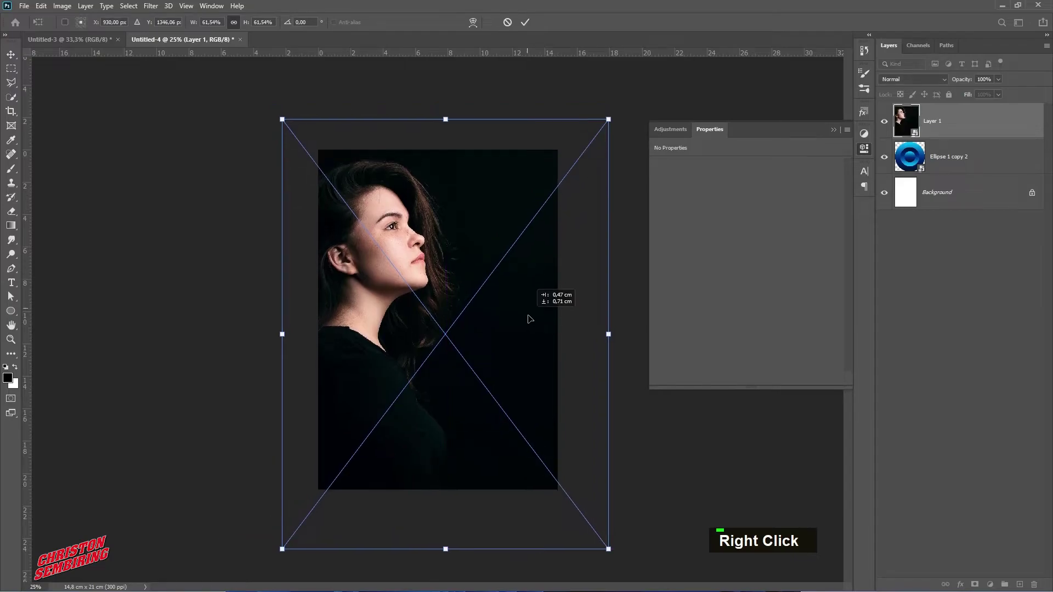
Set the merged circle layer to Screen and nudge the placed text group upward into position
double_click(534, 313)
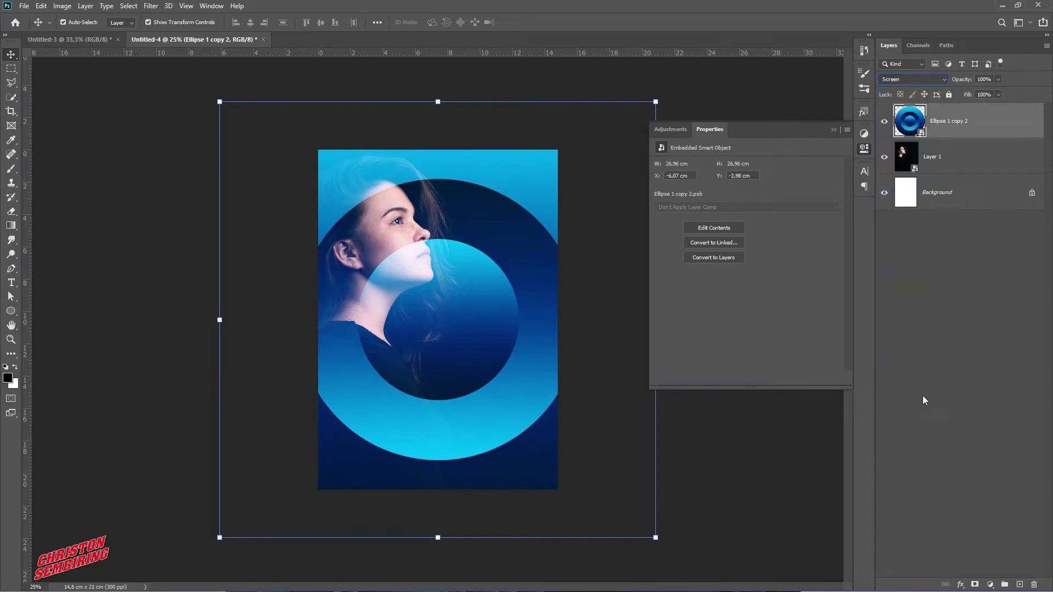
key(Up)
key(Up)
double_click(445, 226)
key(Up)
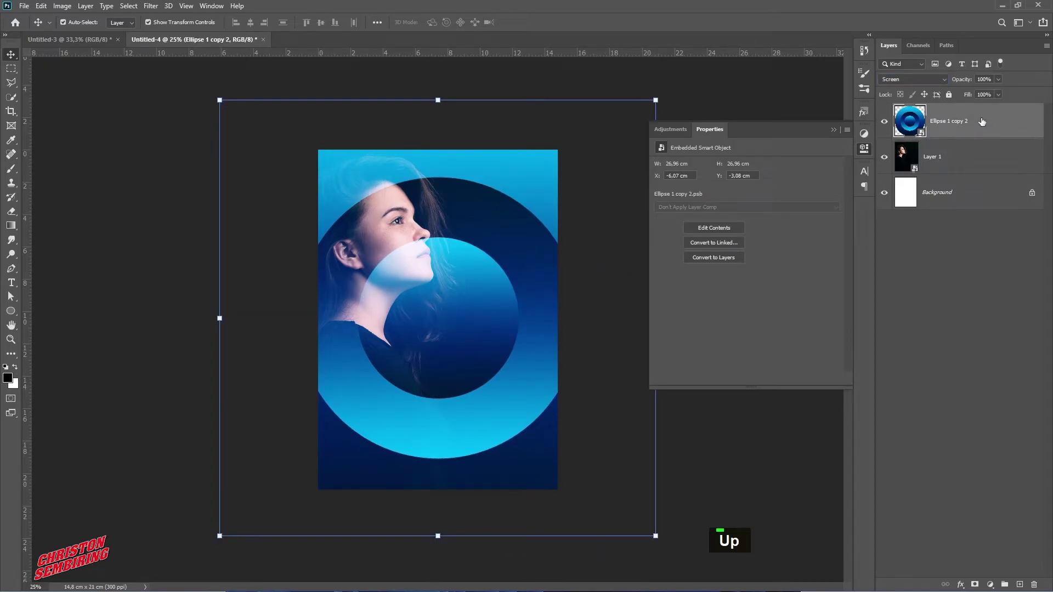
key(Up)
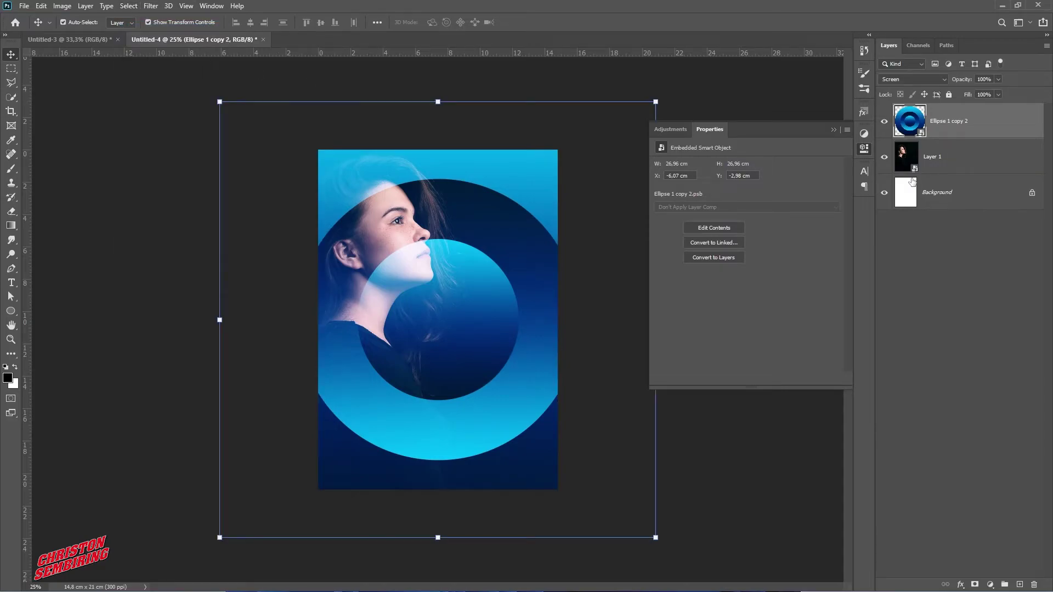
key(Up)
key(Up)
key(Up)
Fine-tune the date, title and DJ-name text block up and right with arrow-key nudges
key(Right)
key(Up)
key(Up)
key(Up)
key(Up)
key(Up)
key(Up)
key(Right)
key(Right)
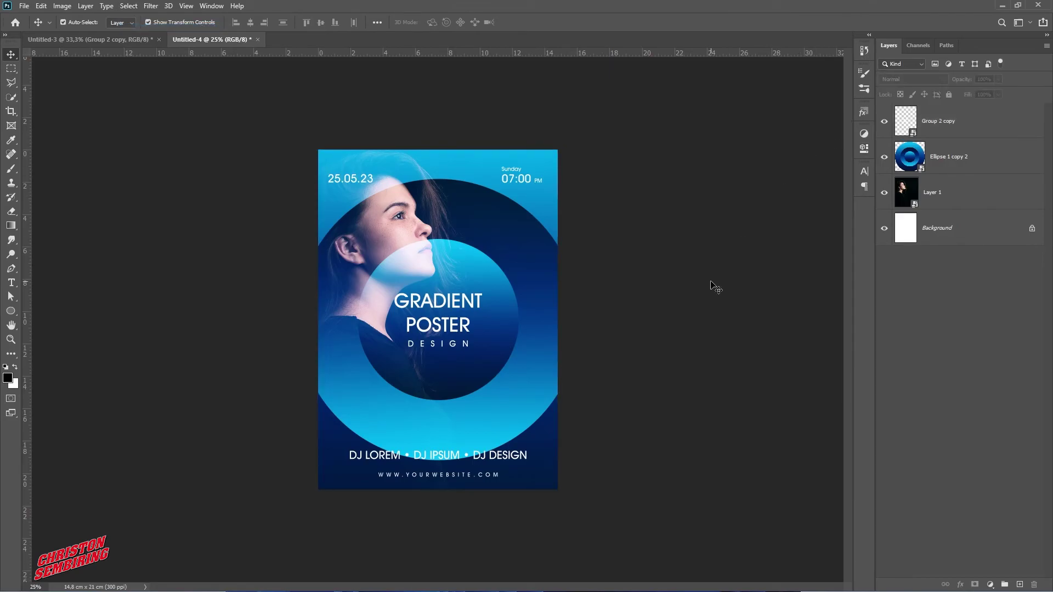
key(ctrl+0)
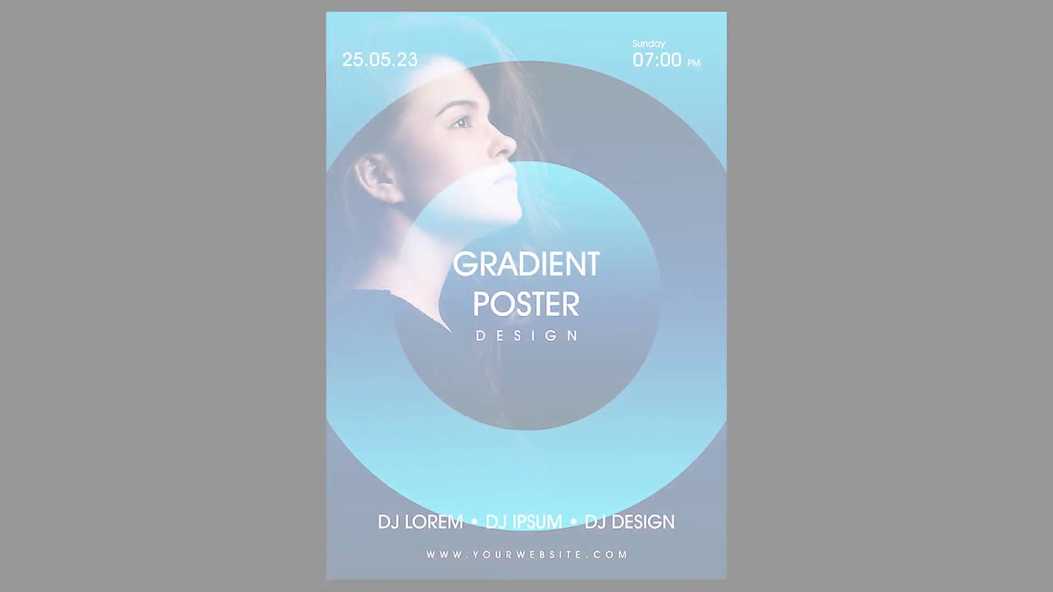